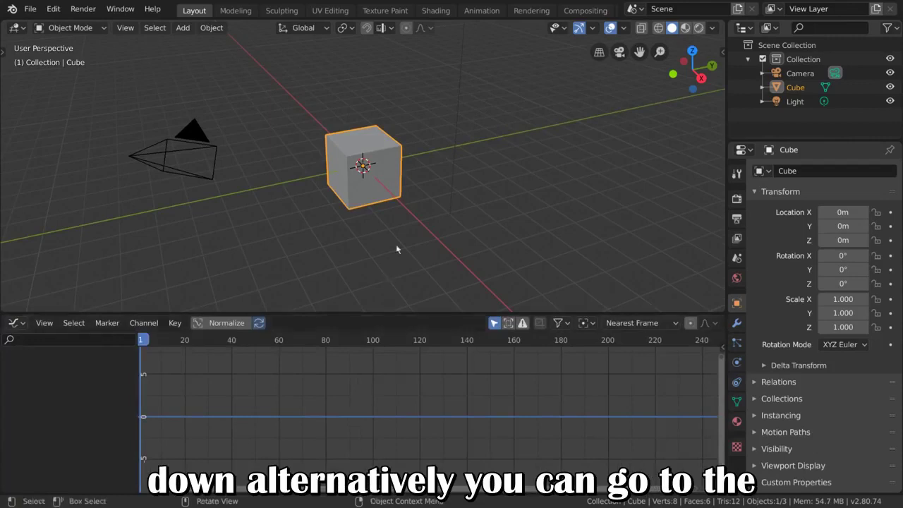
# Step: In the Animation workspace, toggle the Dope Sheet to the Graph Editor and back with Ctrl+Tab
pyautogui.click(481, 19)
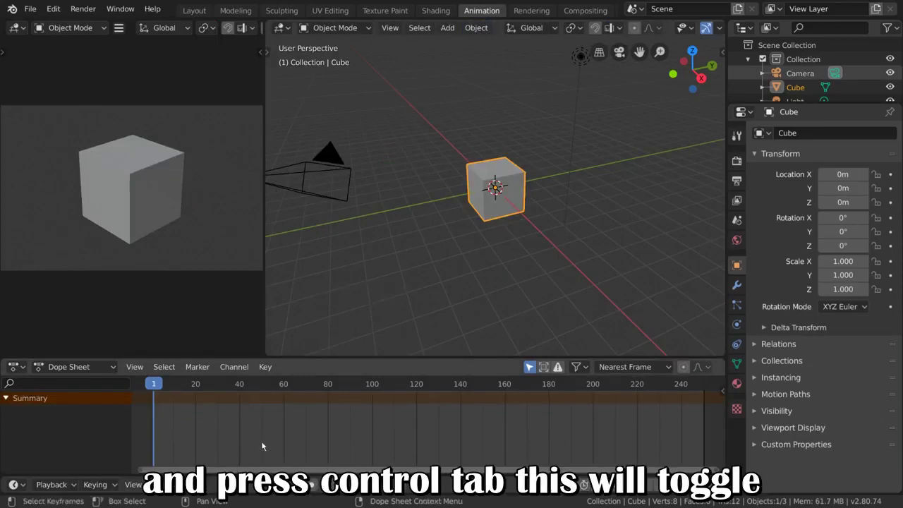
pyautogui.press('ctrl+Tab')
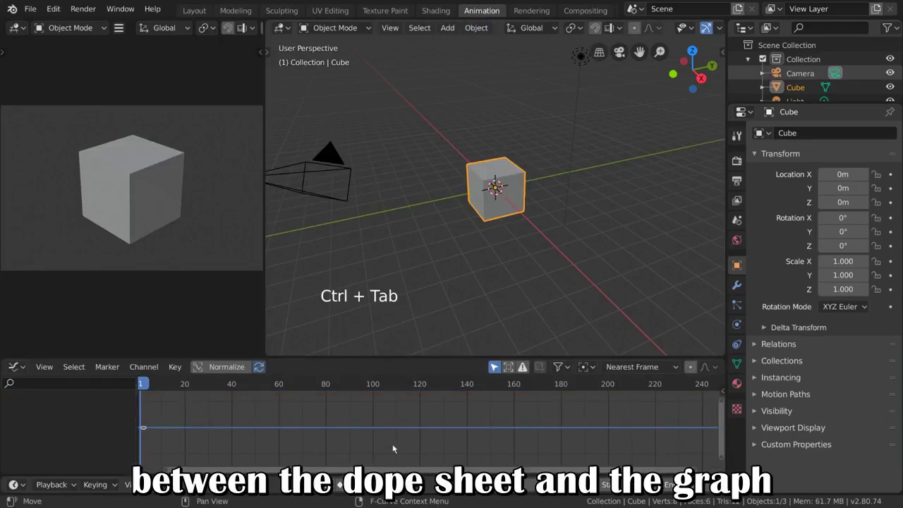
pyautogui.press('ctrl+Tab')
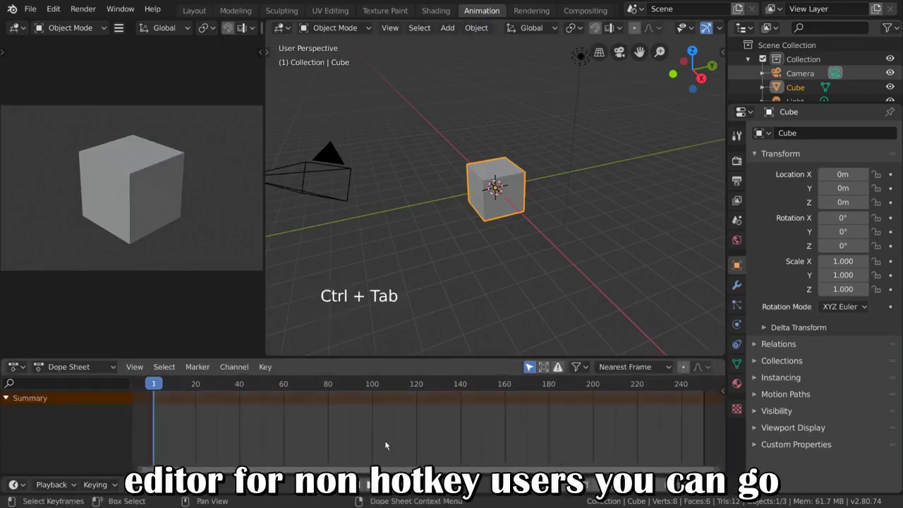
pyautogui.click(154, 386)
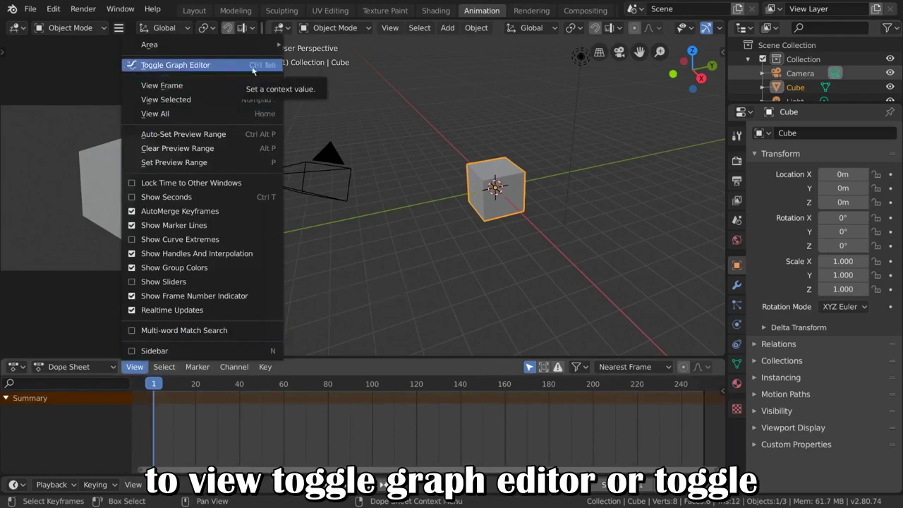
pyautogui.click(51, 373)
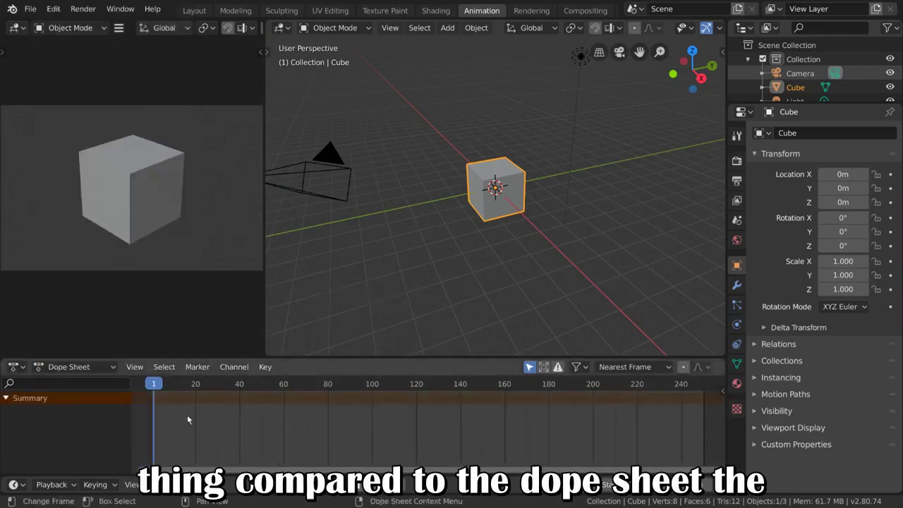
# Step: Subdivide the cube into a rounded ball (Ctrl+2) and shade it smooth
pyautogui.press('ctrl+Tab')
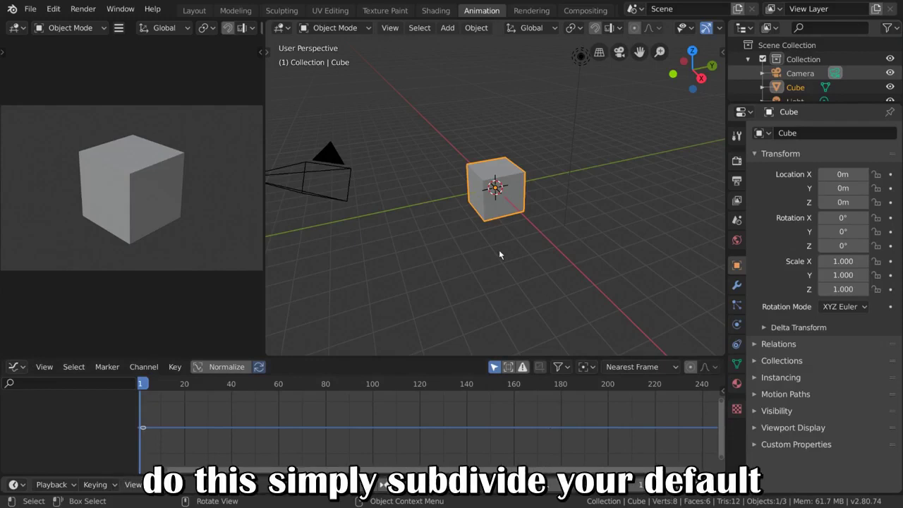
pyautogui.press('ctrl+2')
pyautogui.rightClick(618, 219)
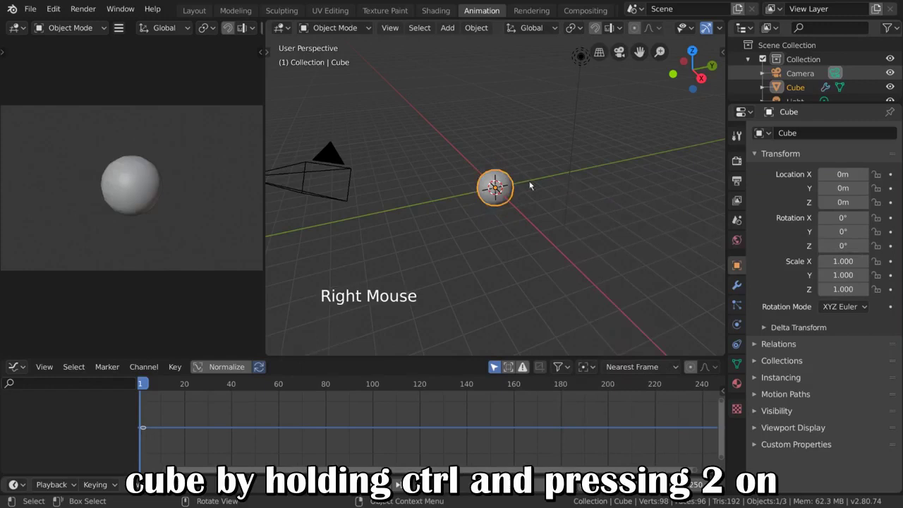
pyautogui.click(140, 386)
# Step: Keyframe the ball high at frame 1, on the ground at 10, lower-high at 15 and grounded at 20
pyautogui.press('g')
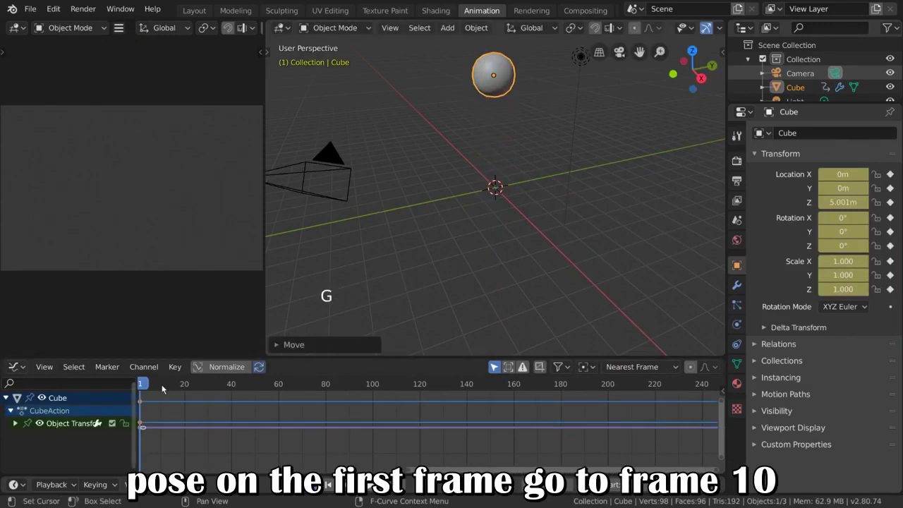
pyautogui.click(164, 388)
pyautogui.click(164, 388)
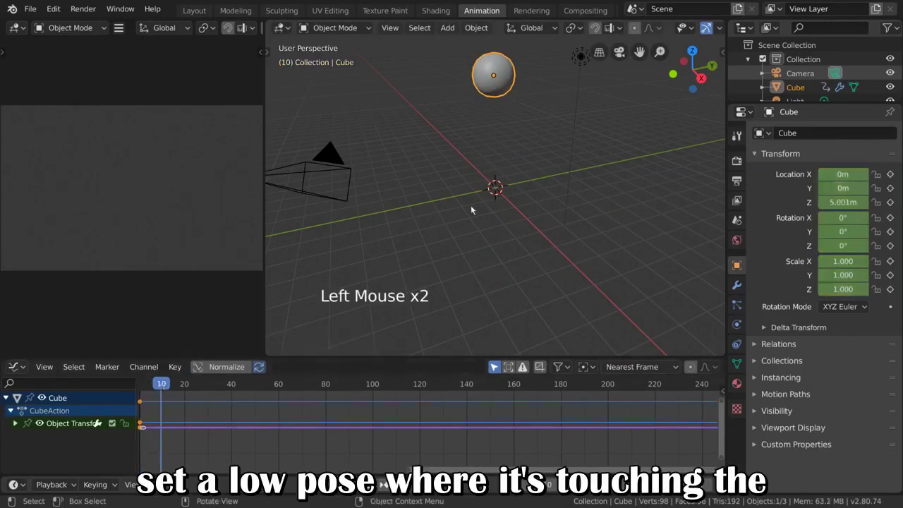
pyautogui.press('alt+g')
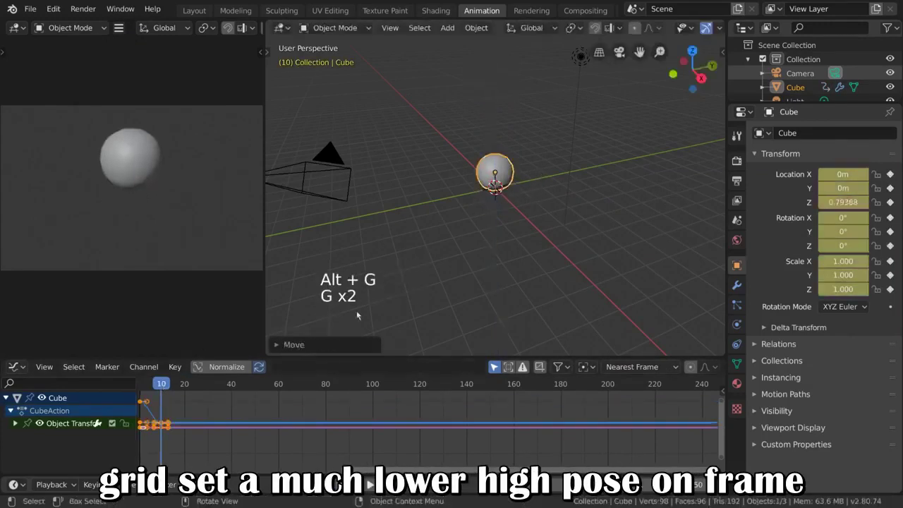
pyautogui.scroll(-3)
pyautogui.press('g')
pyautogui.scroll(-3)
pyautogui.press('g')
pyautogui.press('g')
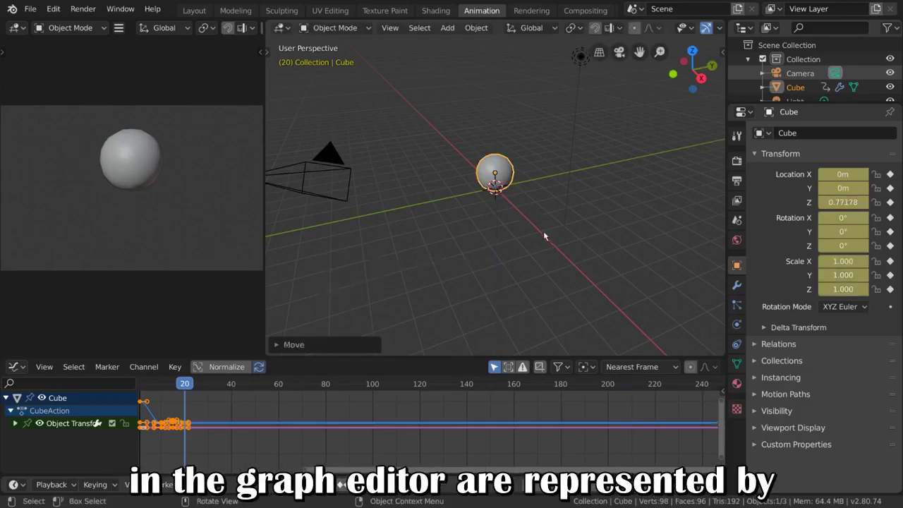
pyautogui.middleClick(234, 444)
pyautogui.scroll(3)
pyautogui.middleClick(345, 438)
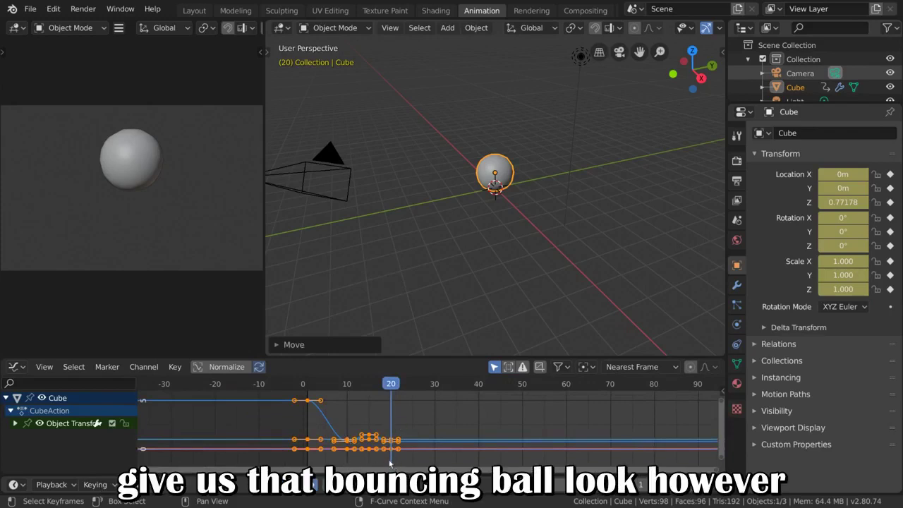
pyautogui.click(386, 385)
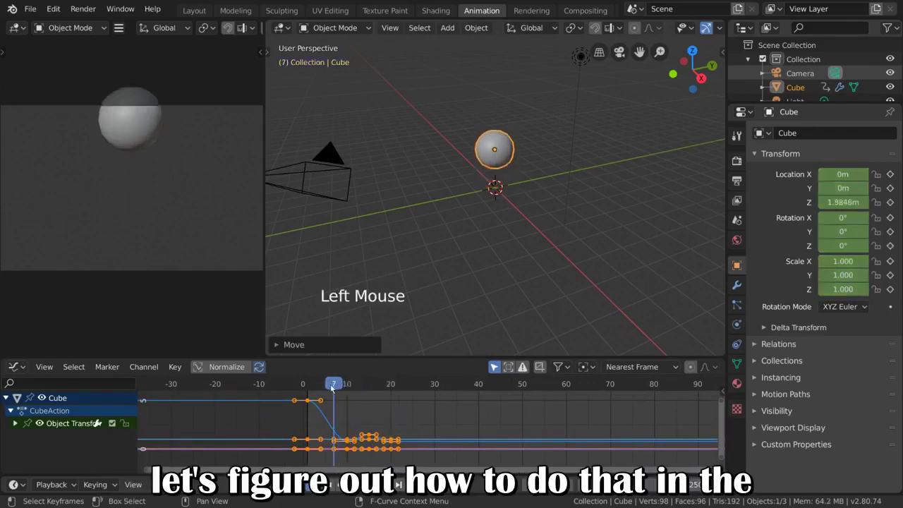
pyautogui.press('space')
pyautogui.press('space')
pyautogui.click(374, 386)
pyautogui.press('ctrl+Tab')
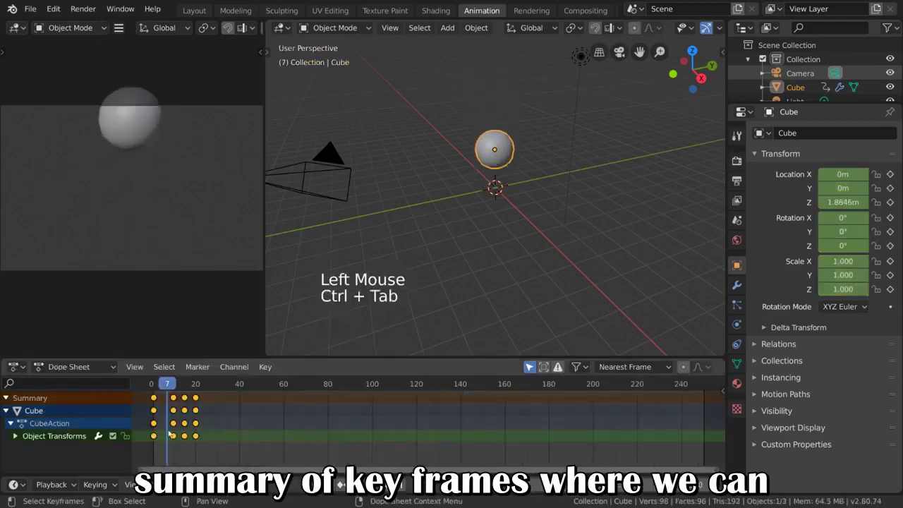
pyautogui.click(155, 394)
pyautogui.click(180, 436)
pyautogui.click(188, 437)
pyautogui.click(197, 439)
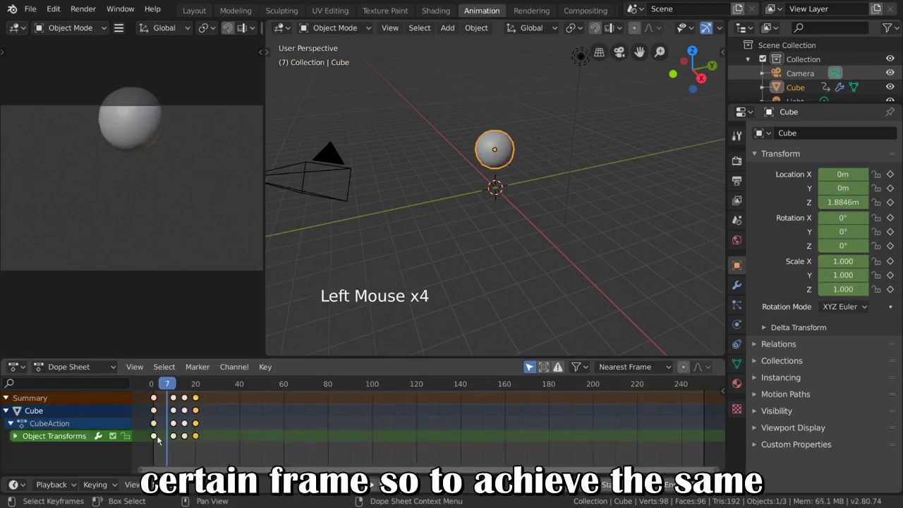
pyautogui.click(155, 440)
# Step: Select the frame-10 keyframe column and give it Vector handles for a hard bounce
pyautogui.press('a')
pyautogui.press('ctrl+Tab')
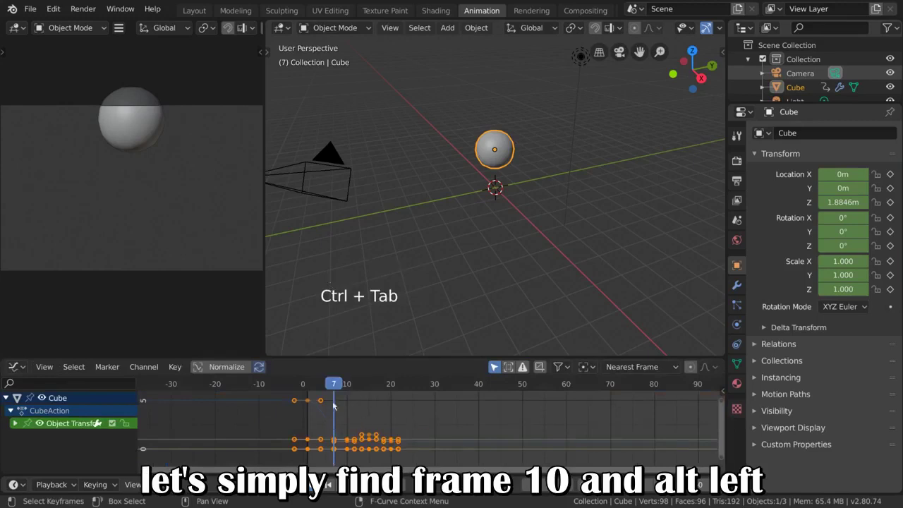
pyautogui.click(350, 443)
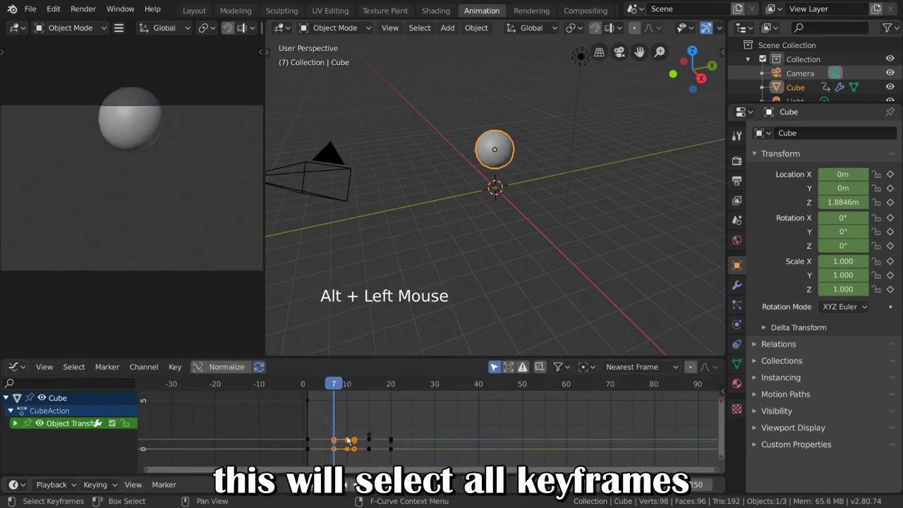
pyautogui.click(330, 386)
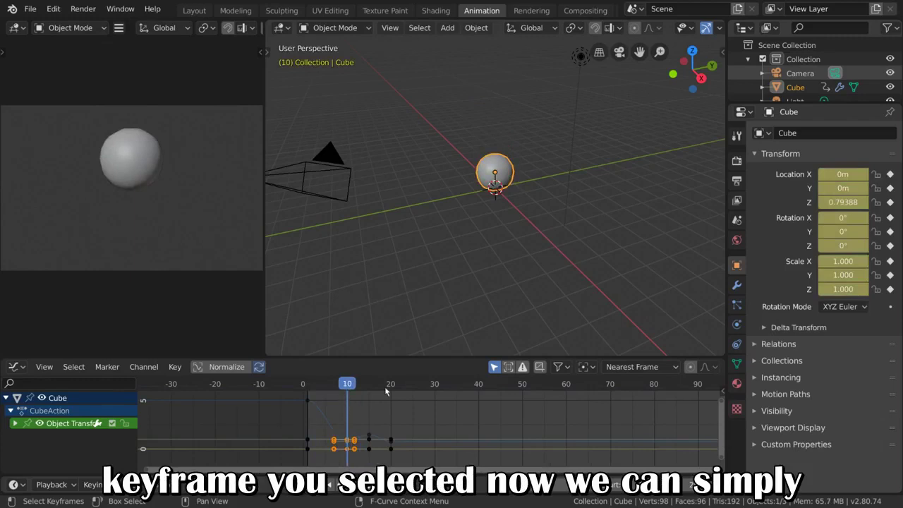
pyautogui.click(183, 366)
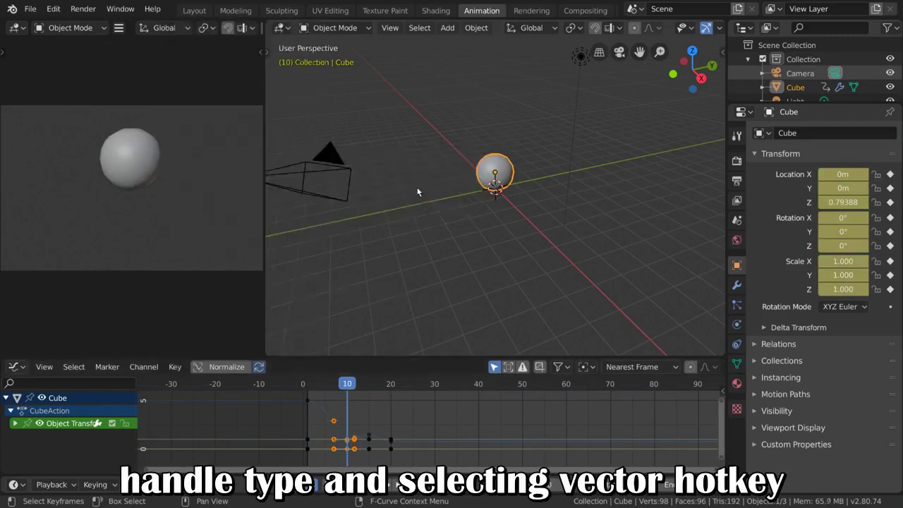
pyautogui.press('v')
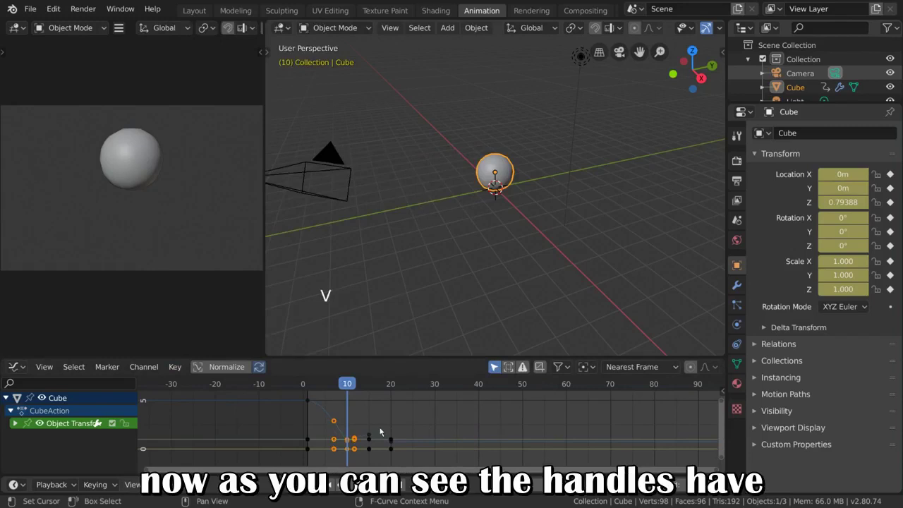
# Step: Frame all the curves in the Graph Editor to see the sharpened bounce
pyautogui.scroll(3)
pyautogui.middleClick(350, 433)
pyautogui.press('a')
pyautogui.scroll(-3)
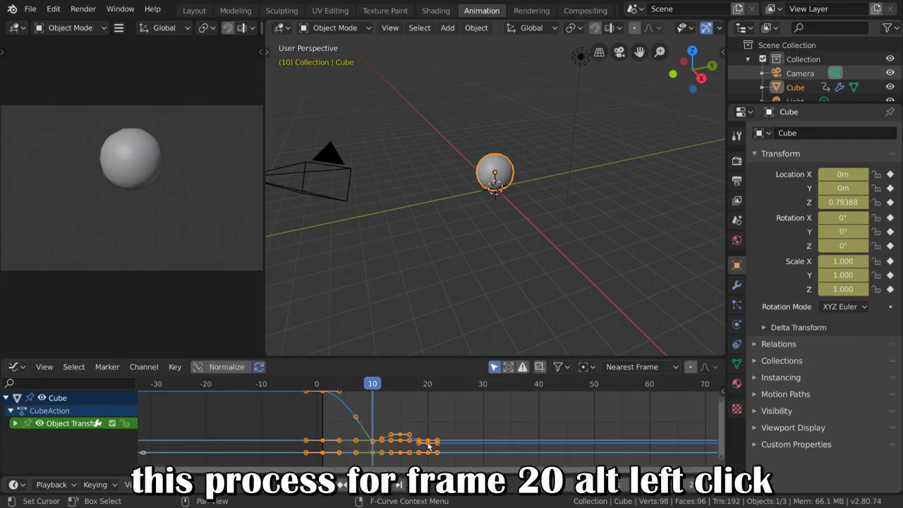
# Step: Give the frame-20 keyframe column Vector handles and frame the whole bounce curve
pyautogui.click(432, 445)
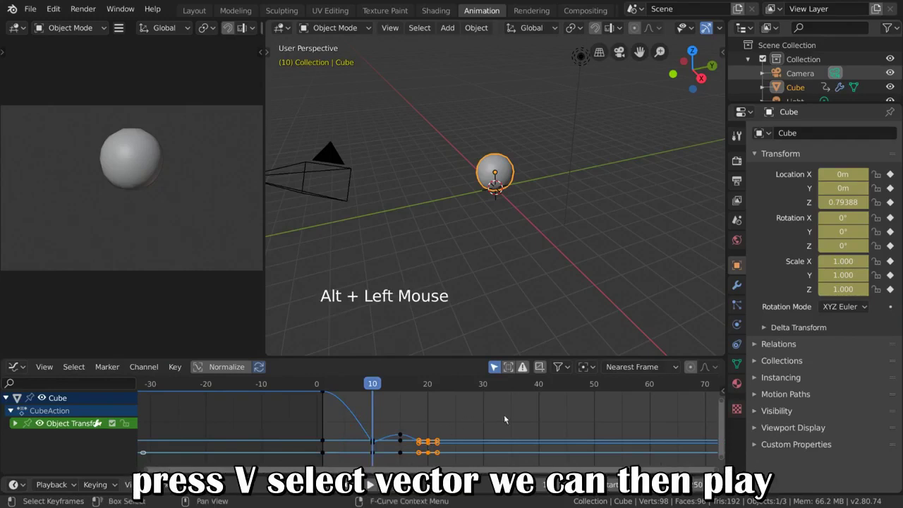
pyautogui.press('v')
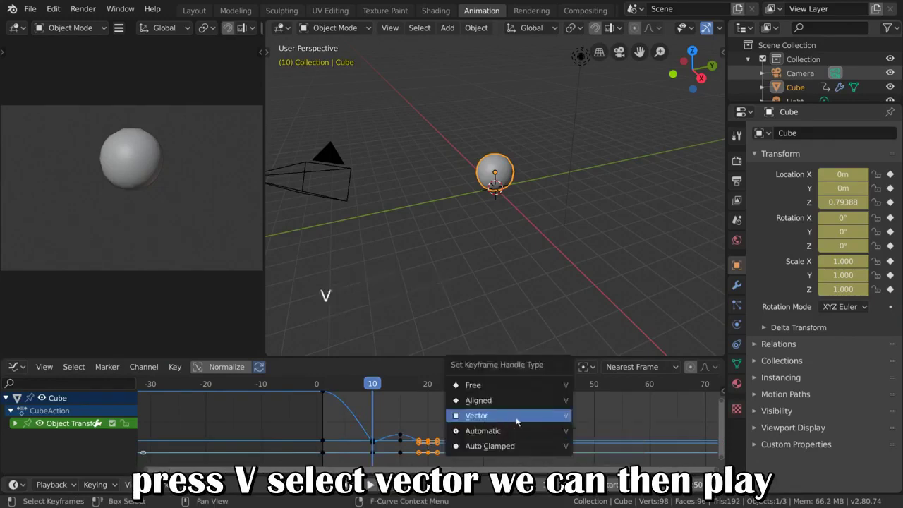
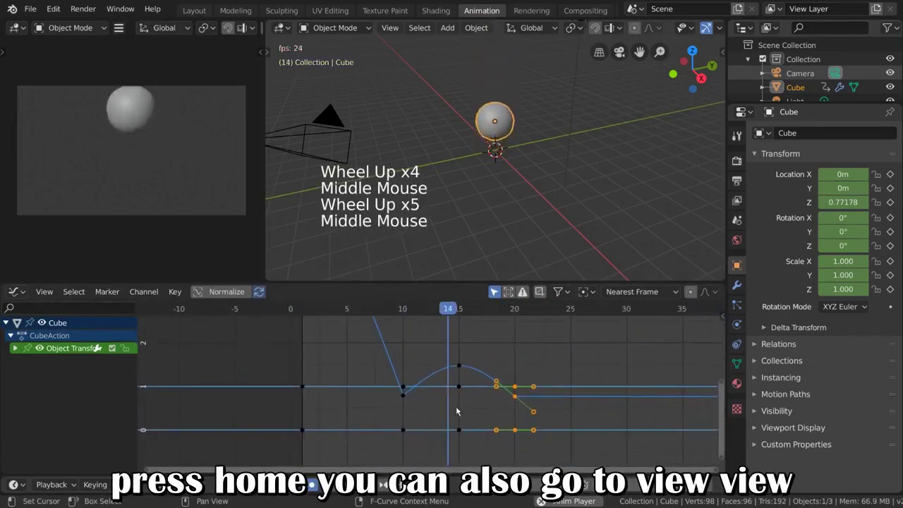
pyautogui.press('Home')
# Step: Expand the Cube's Object Transforms group into its separate location, rotation and scale channels
pyautogui.click(54, 293)
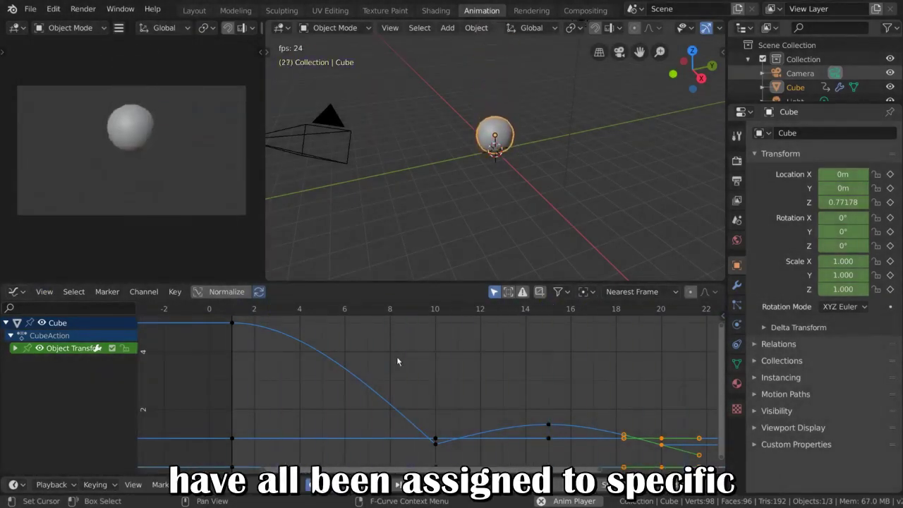
pyautogui.click(16, 351)
pyautogui.click(19, 348)
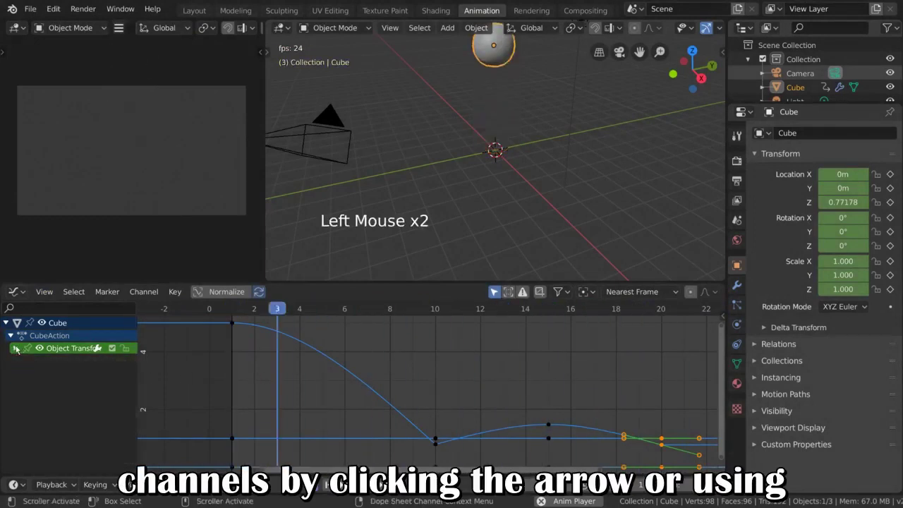
pyautogui.click(19, 348)
pyautogui.click(69, 364)
pyautogui.click(69, 378)
pyautogui.click(69, 389)
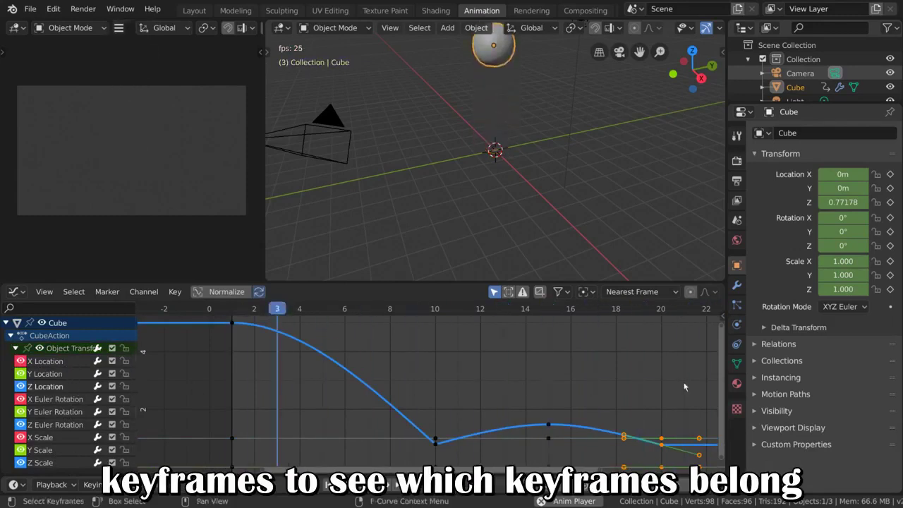
# Step: Frame all keyframes in the graph view and shift it to see them
pyautogui.press('a')
pyautogui.scroll(-3)
pyautogui.scroll(-3)
pyautogui.middleClick(461, 382)
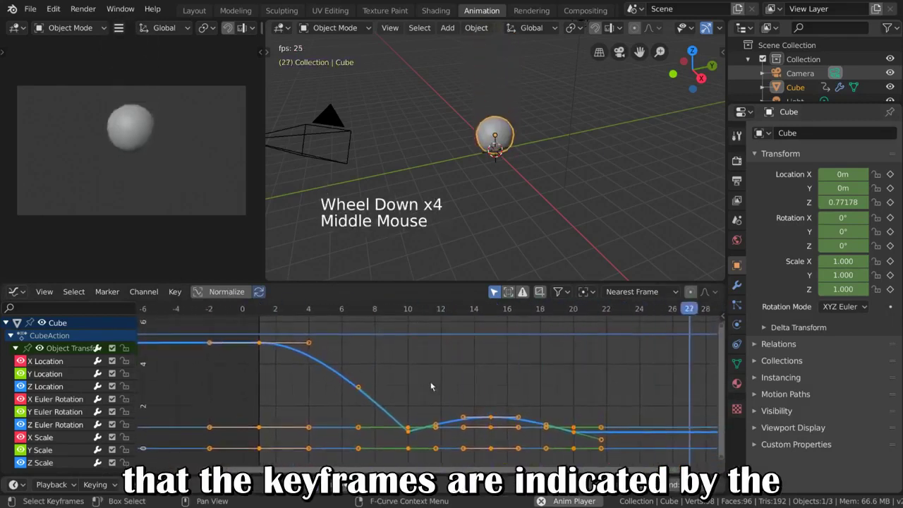
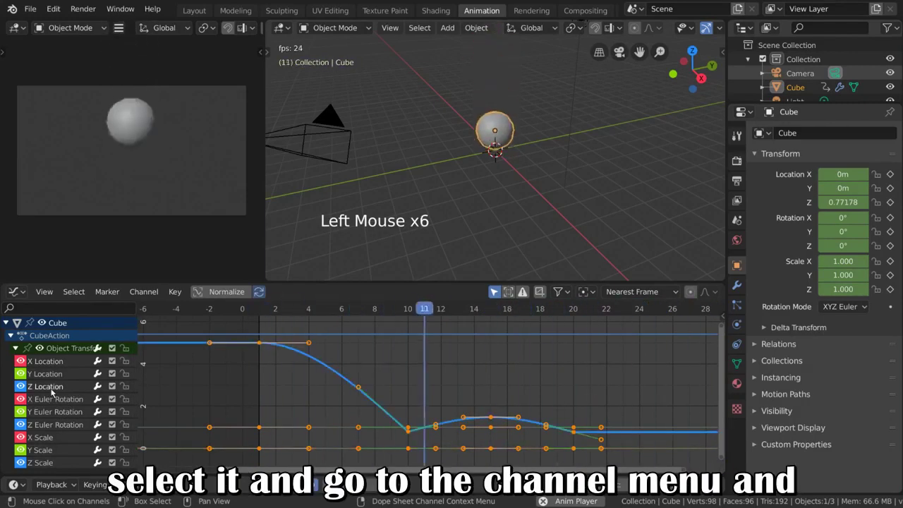
pyautogui.click(155, 293)
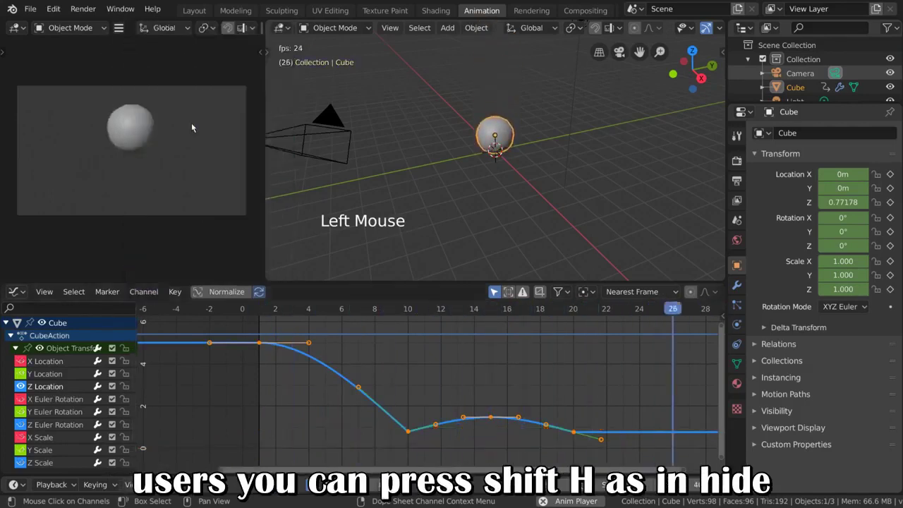
pyautogui.press('ctrl+z')
pyautogui.press('shift+h')
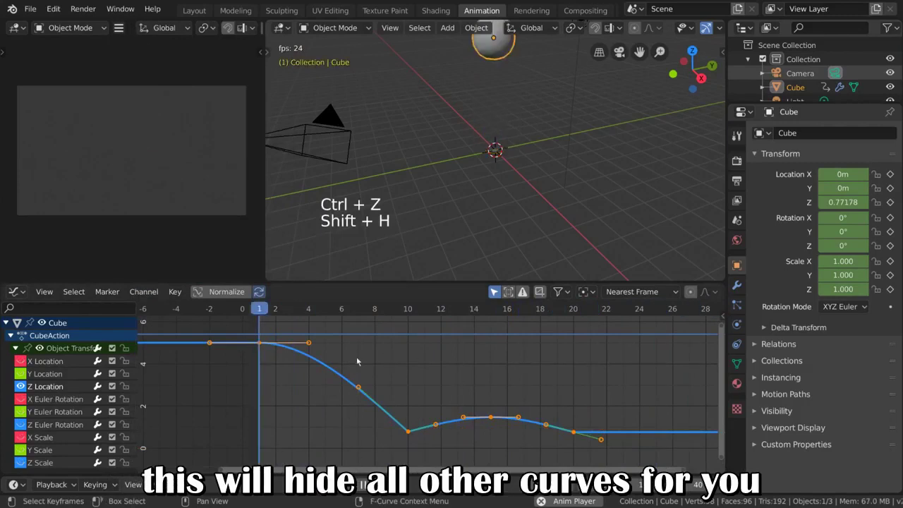
pyautogui.click(54, 378)
pyautogui.press('shift+h')
pyautogui.click(57, 389)
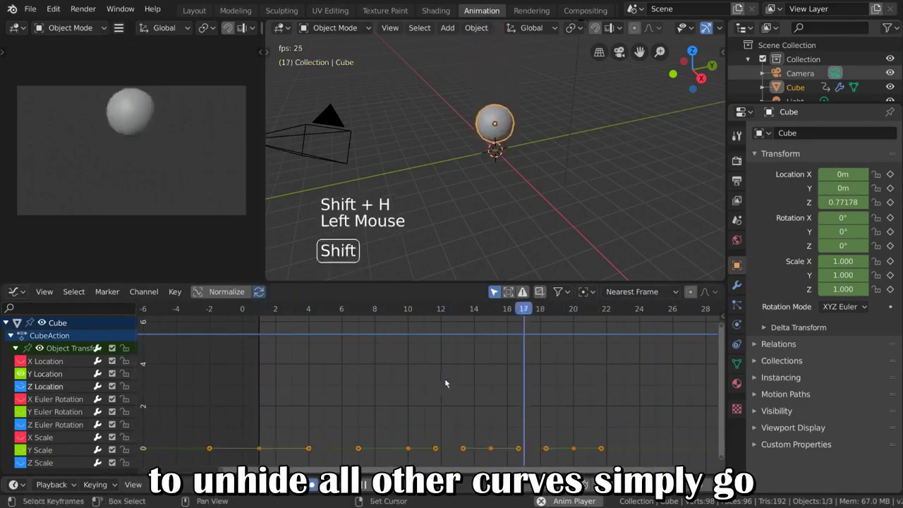
pyautogui.press('shift+h')
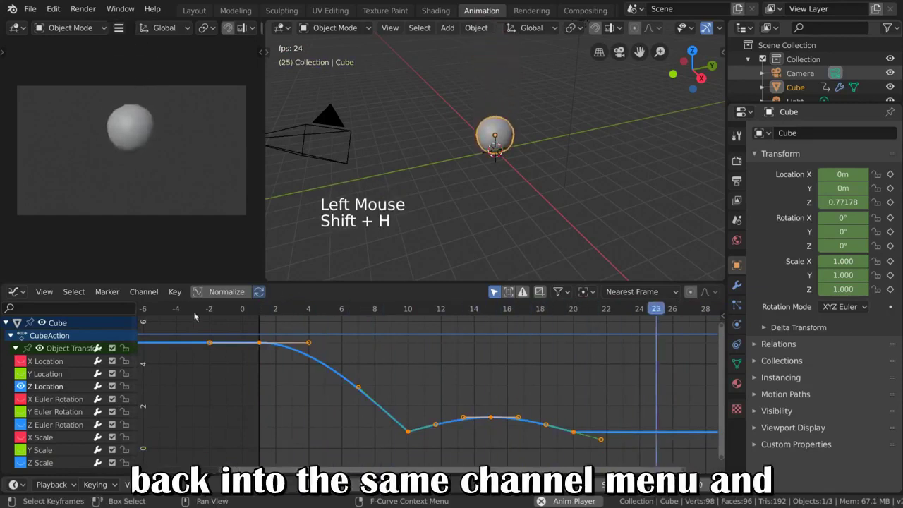
pyautogui.click(152, 297)
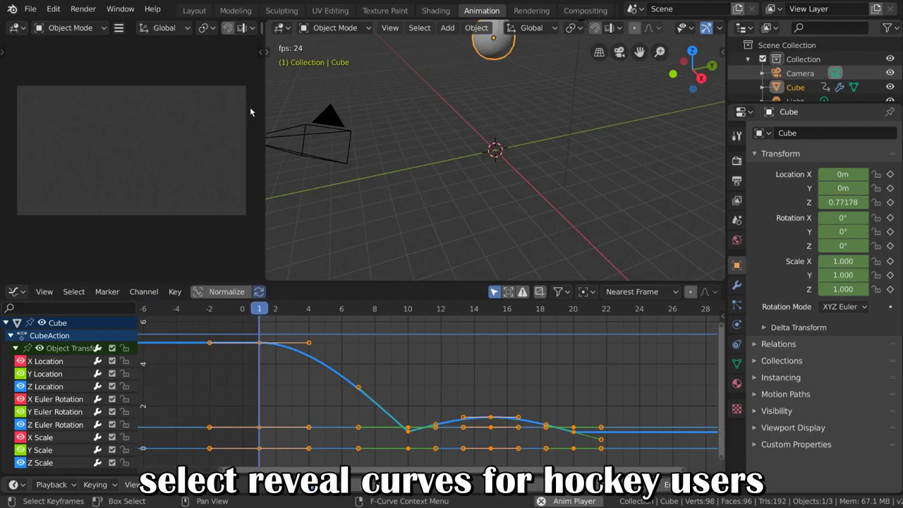
pyautogui.press('ctrl+z')
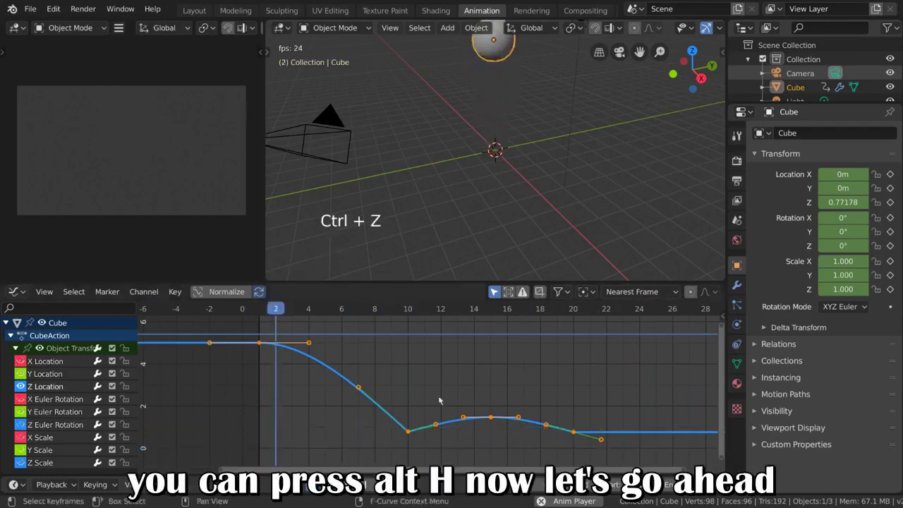
# Step: Unhide all curves, then isolate the X, Y and Z Location channels with Shift+H
pyautogui.press('alt+h')
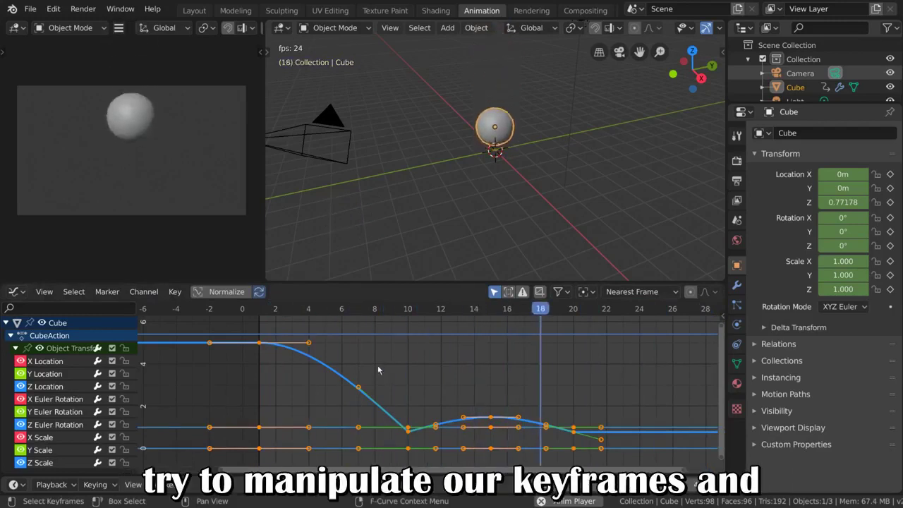
pyautogui.click(81, 387)
pyautogui.click(74, 372)
pyautogui.click(74, 365)
pyautogui.press('shift+h')
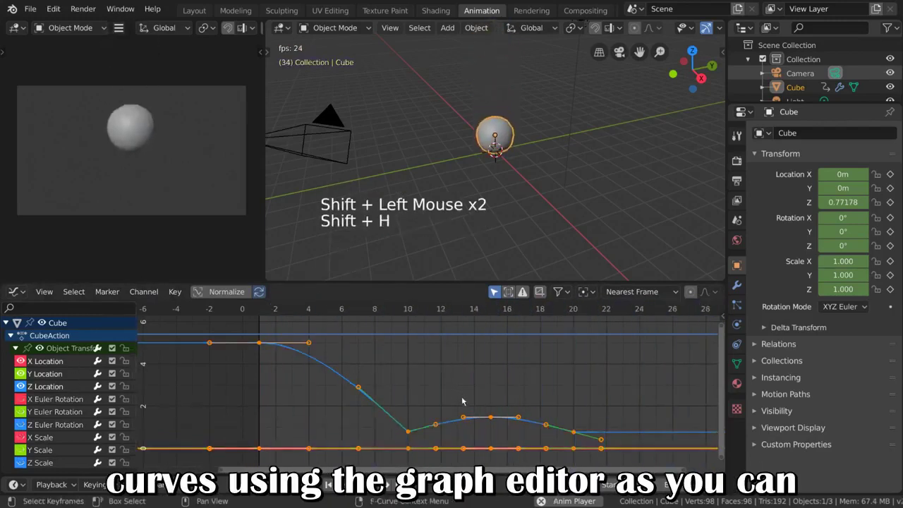
# Step: Test-grab bounce keyframes on the location curves and cancel each move, leaving them unchanged
pyautogui.click(409, 438)
pyautogui.press('g')
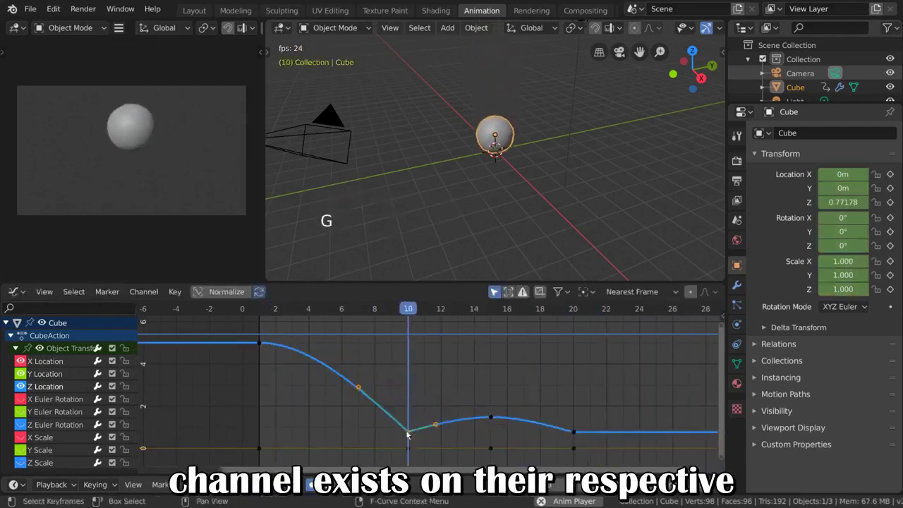
pyautogui.click(413, 449)
pyautogui.press('g')
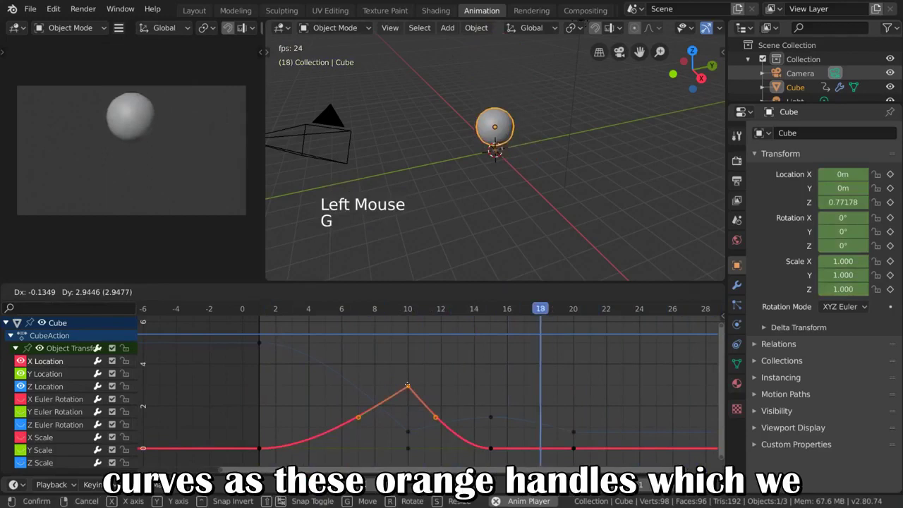
pyautogui.click(493, 453)
pyautogui.press('g')
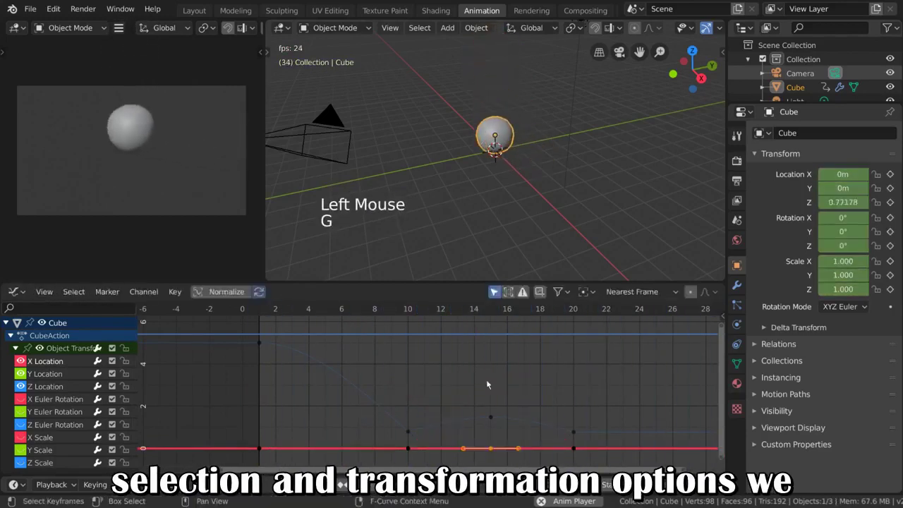
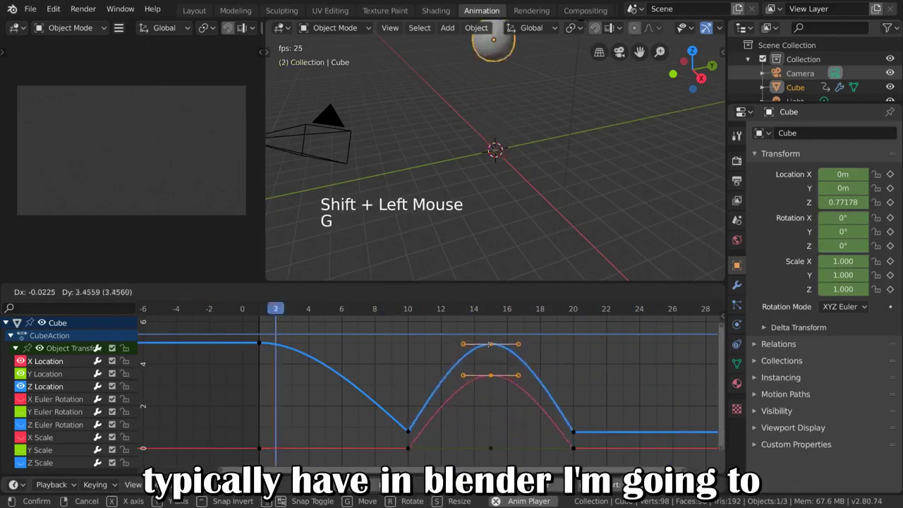
pyautogui.click(412, 435)
pyautogui.click(494, 418)
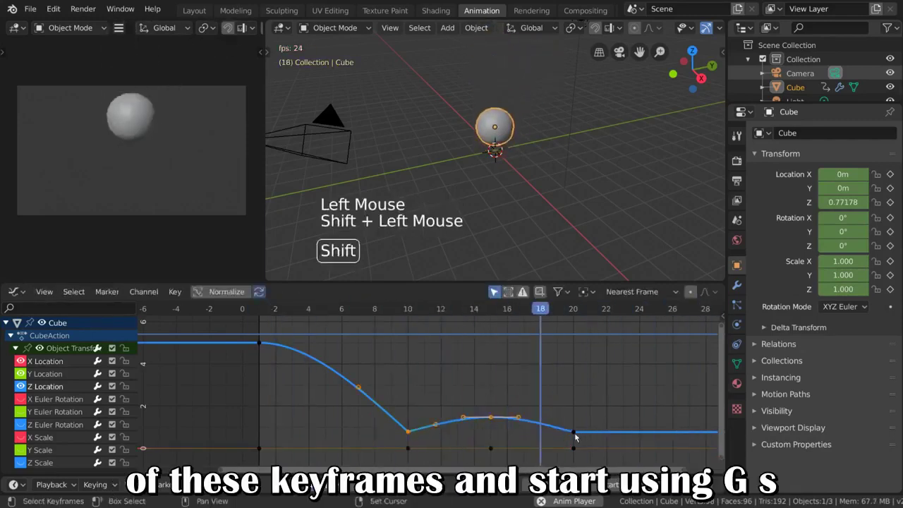
pyautogui.doubleClick(578, 436)
pyautogui.doubleClick(494, 450)
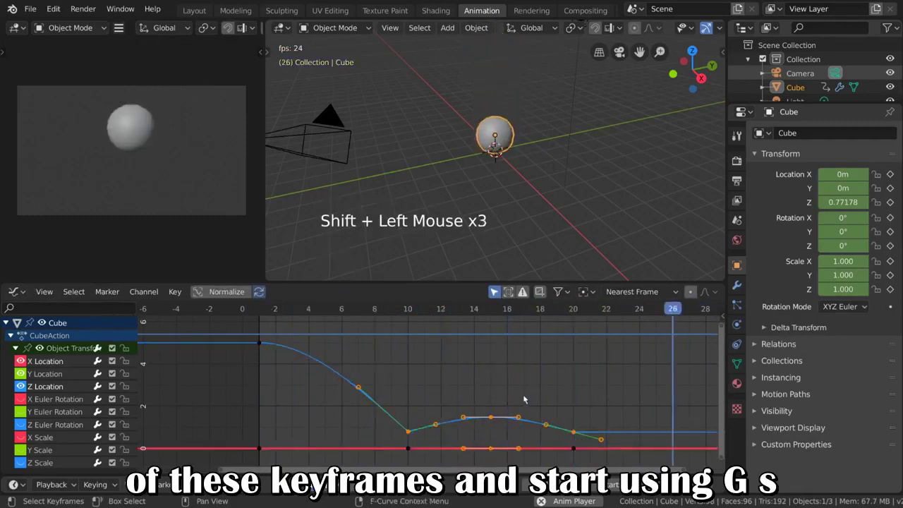
pyautogui.press('g')
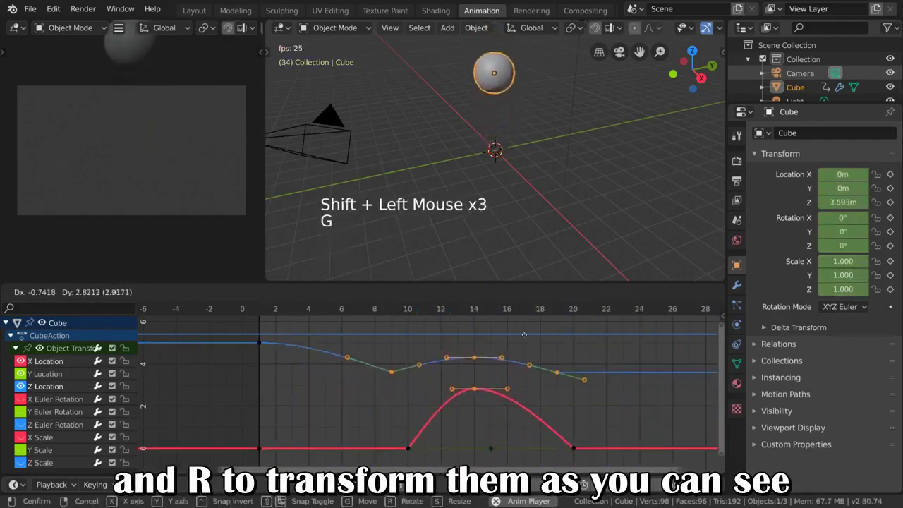
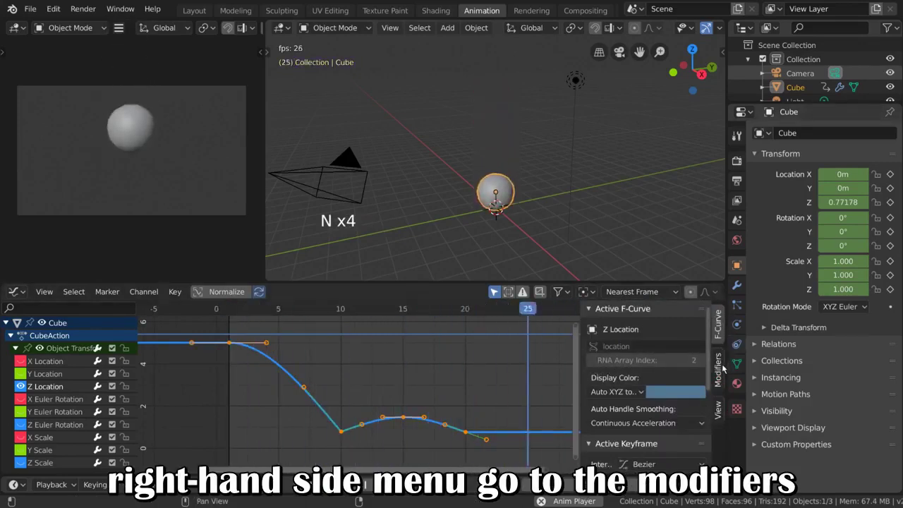
# Step: Show the sidebar's Modifiers tab, select the Z Location curve and list the modifiers to add
pyautogui.click(725, 377)
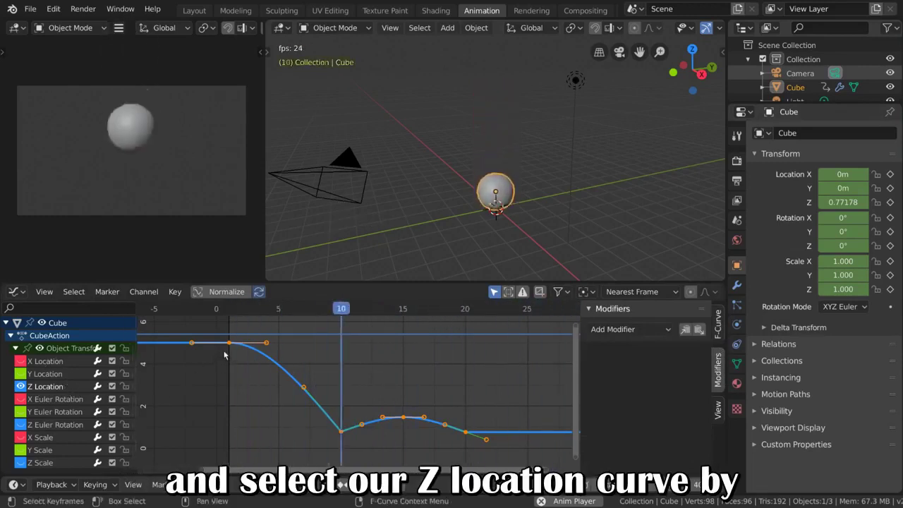
pyautogui.click(233, 343)
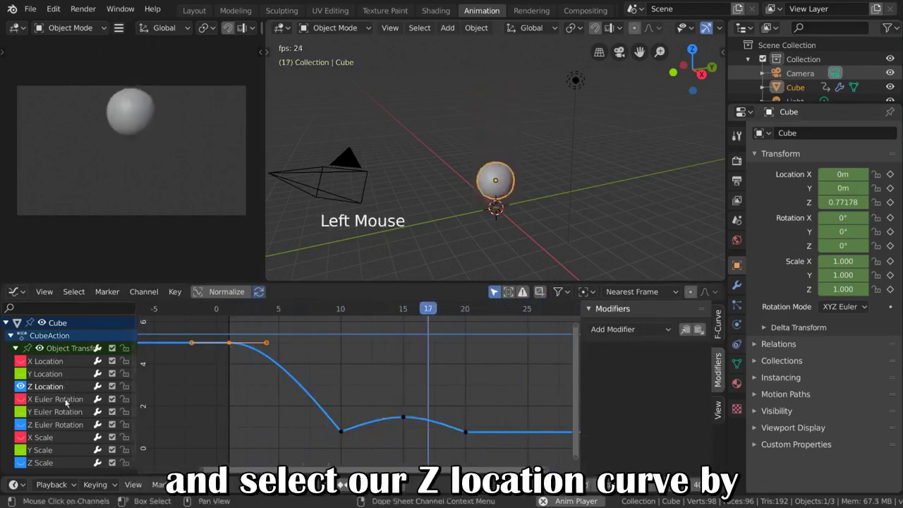
pyautogui.click(65, 386)
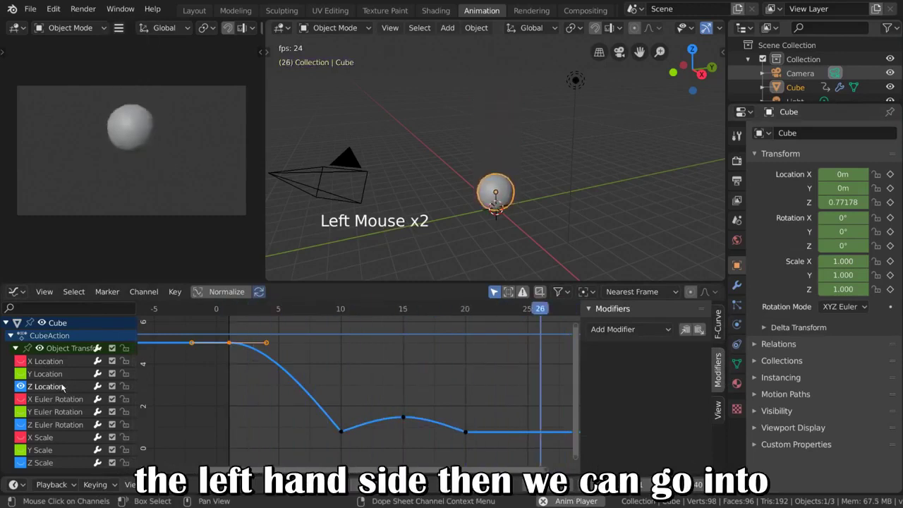
pyautogui.click(71, 389)
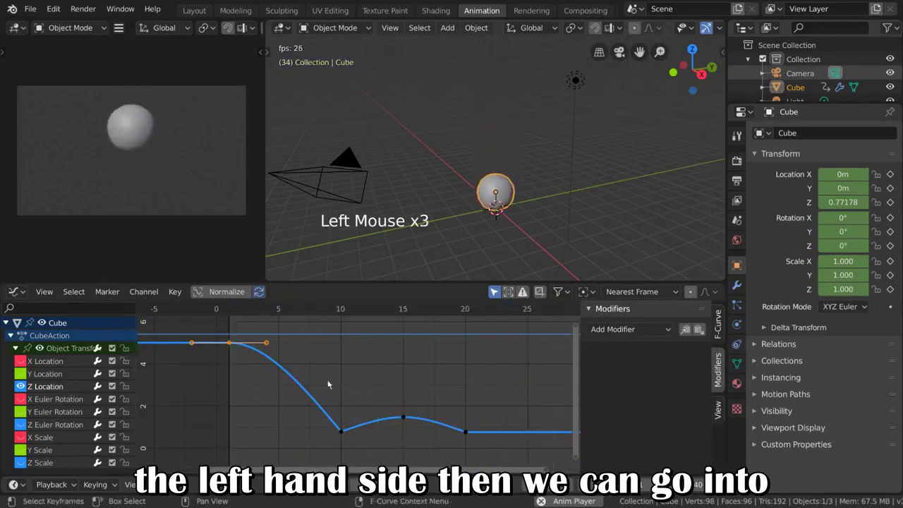